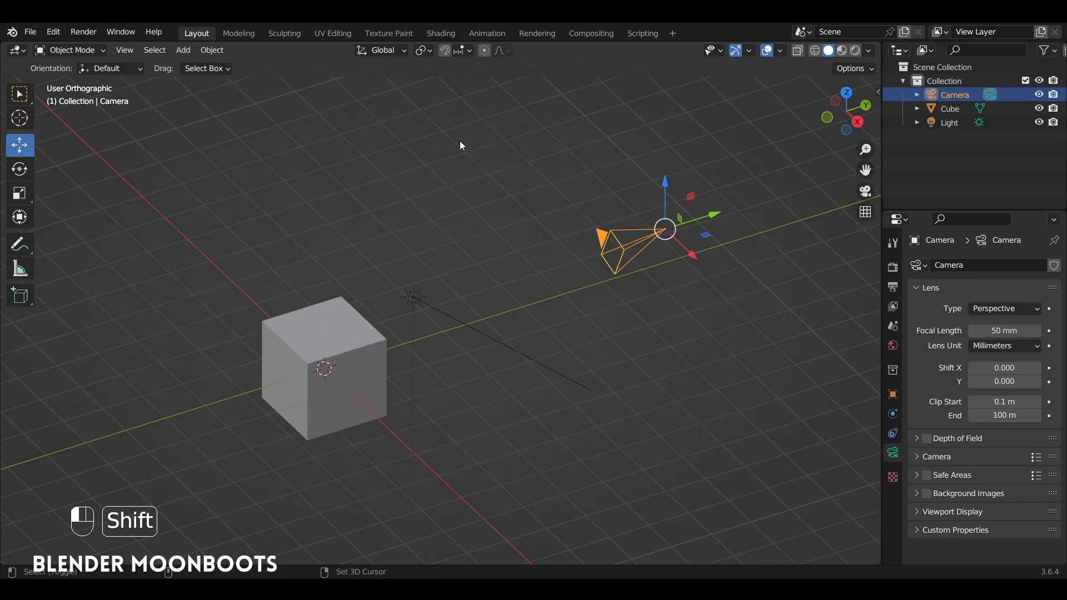
Add a second camera, Camera.001, and check the view through the original Camera
key("shift+a")
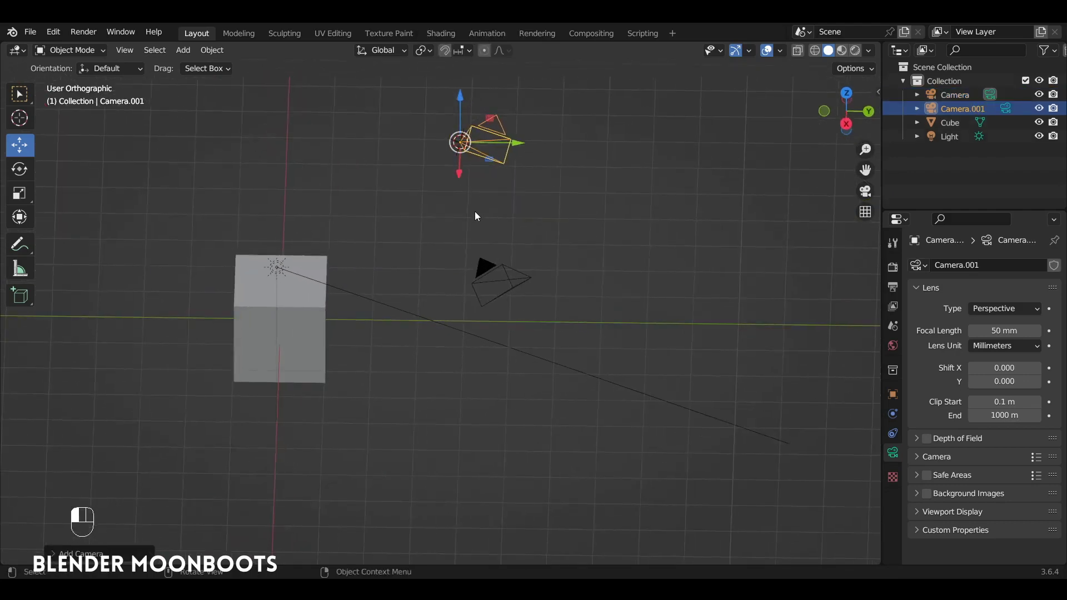
left_click_drag(486, 241, 417, 271)
left_click(502, 148)
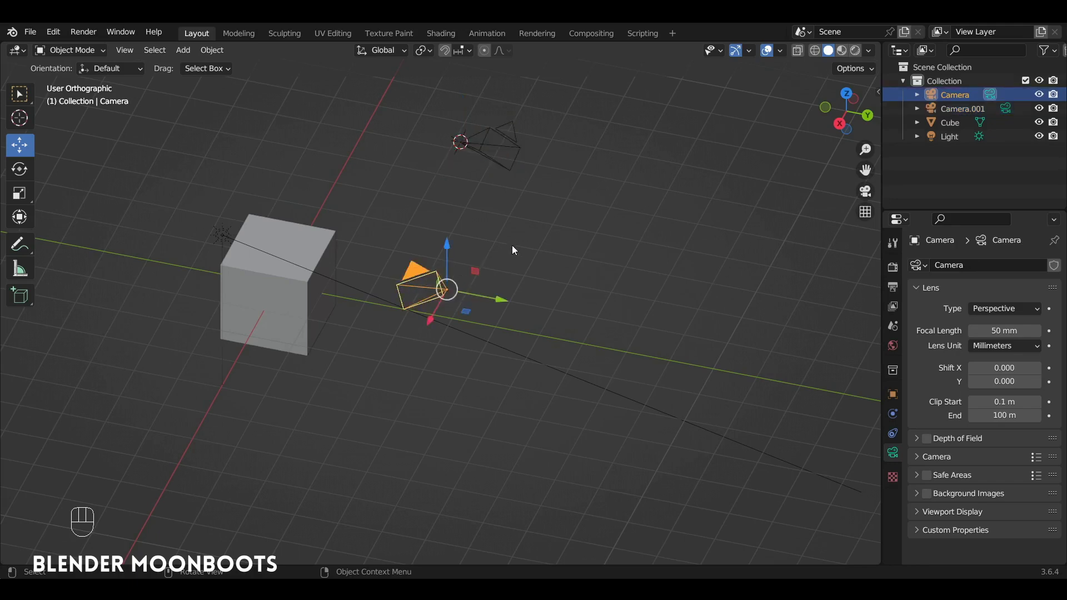
key("KP_0")
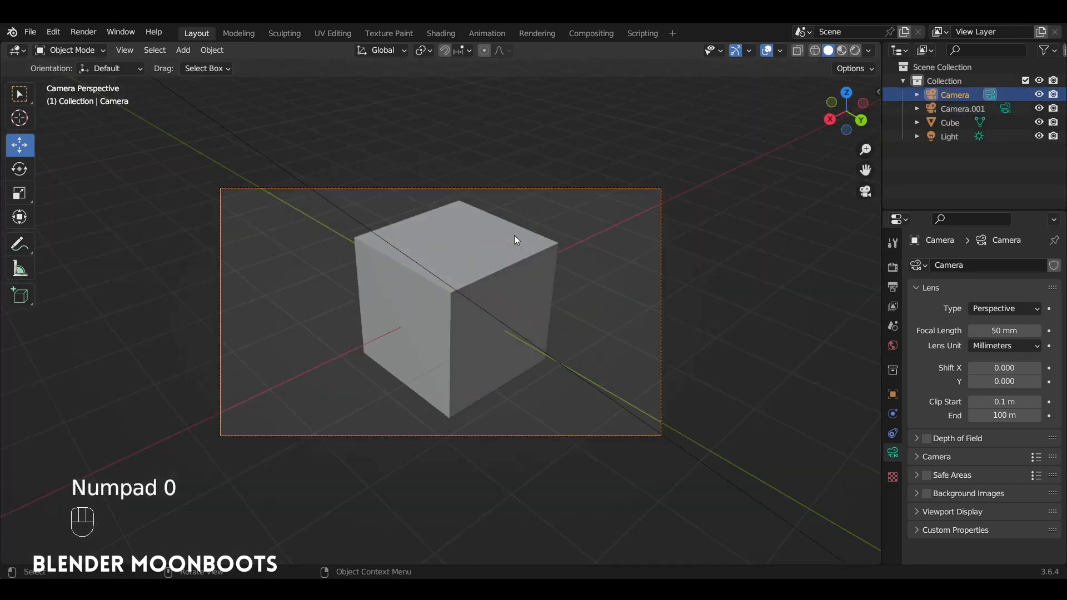
key("KP_0")
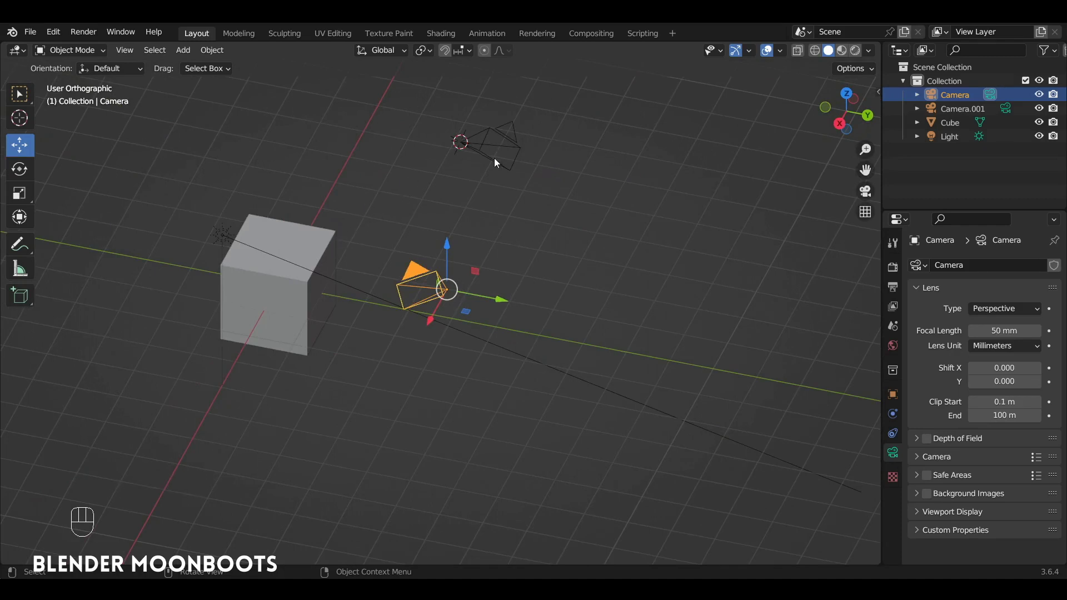
Make Camera.001 the active scene camera and look through it
left_click(492, 158)
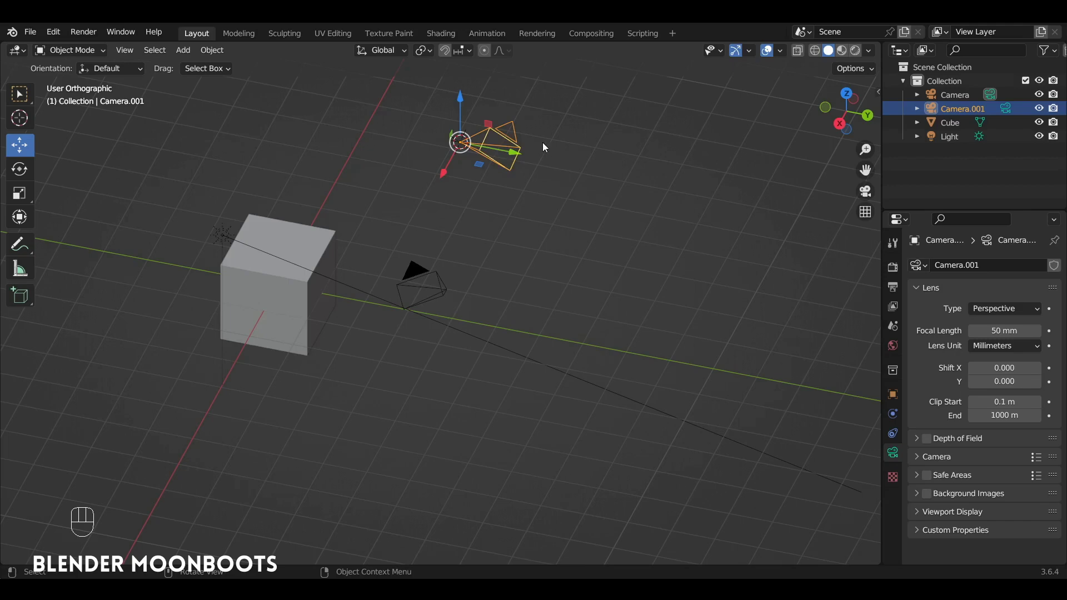
key("ctrl+KP_0")
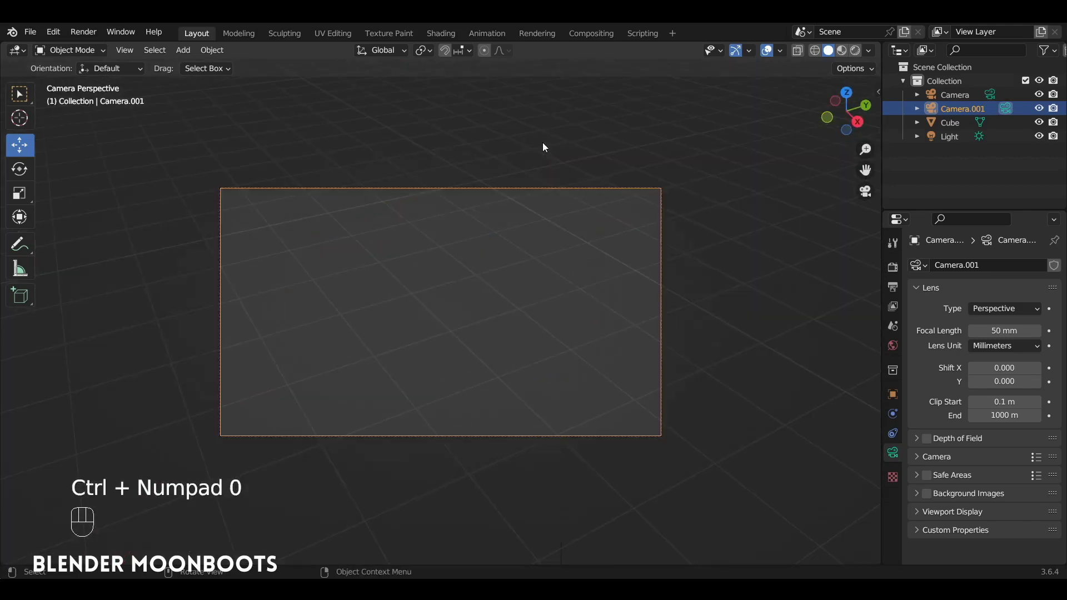
key("KP_0")
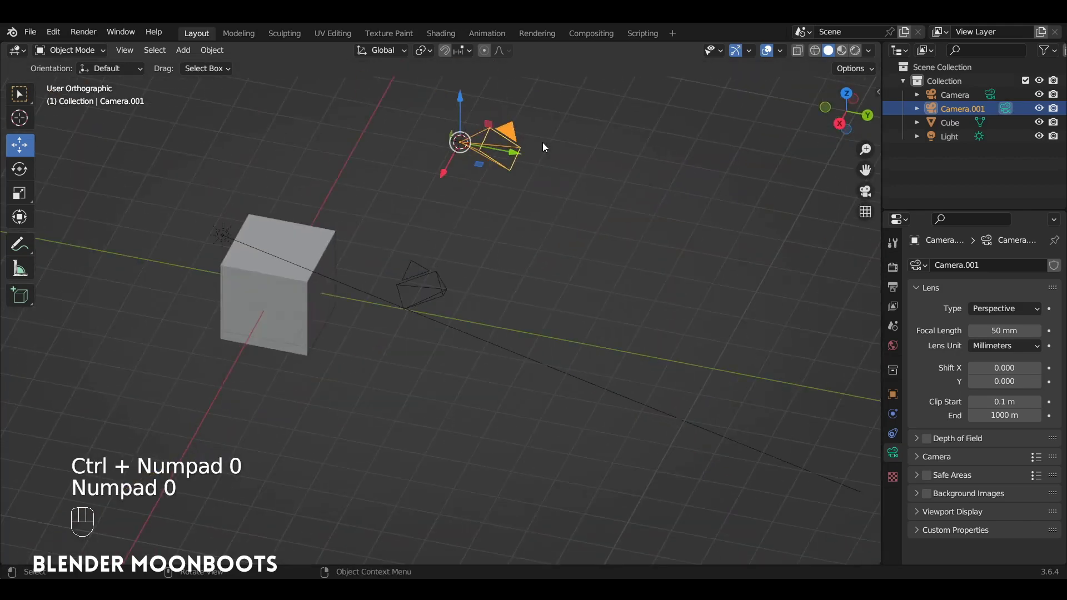
key("KP_0")
key("KP_0")
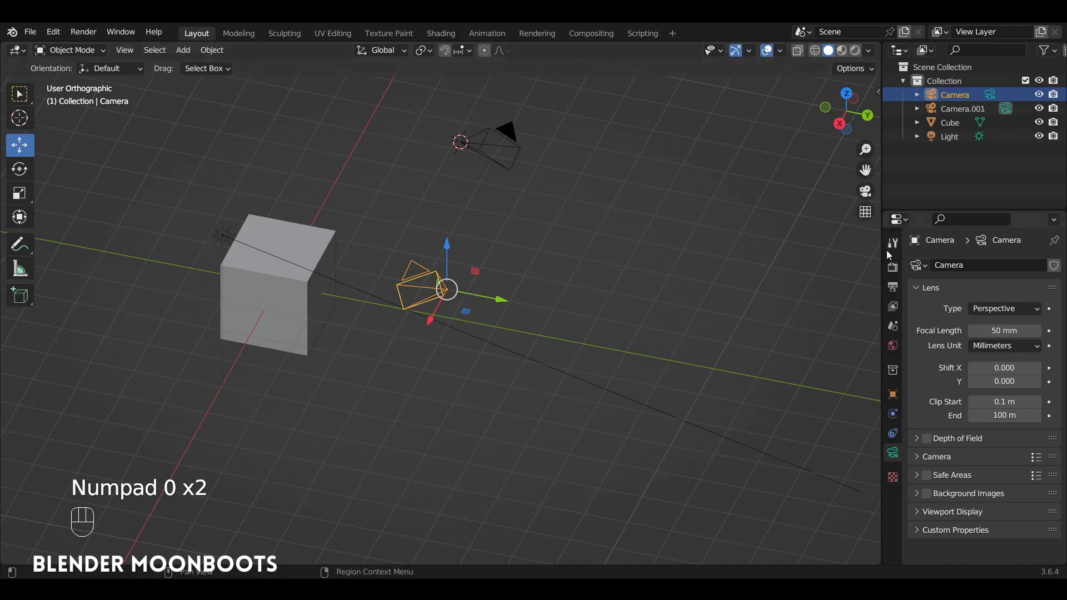
Set the scene's Camera field back to the original Camera in Scene properties
left_click(897, 329)
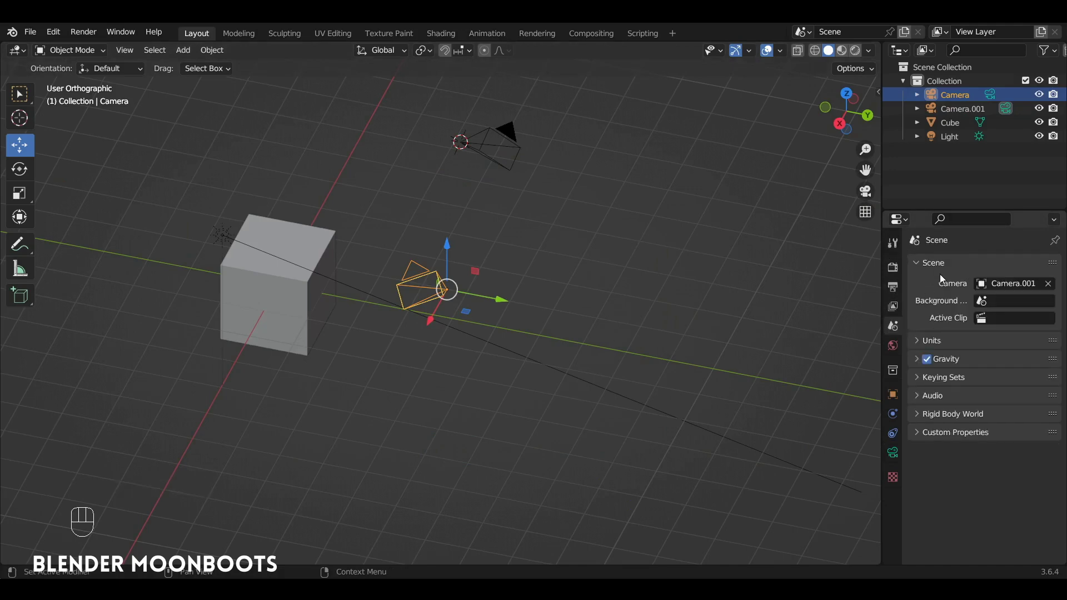
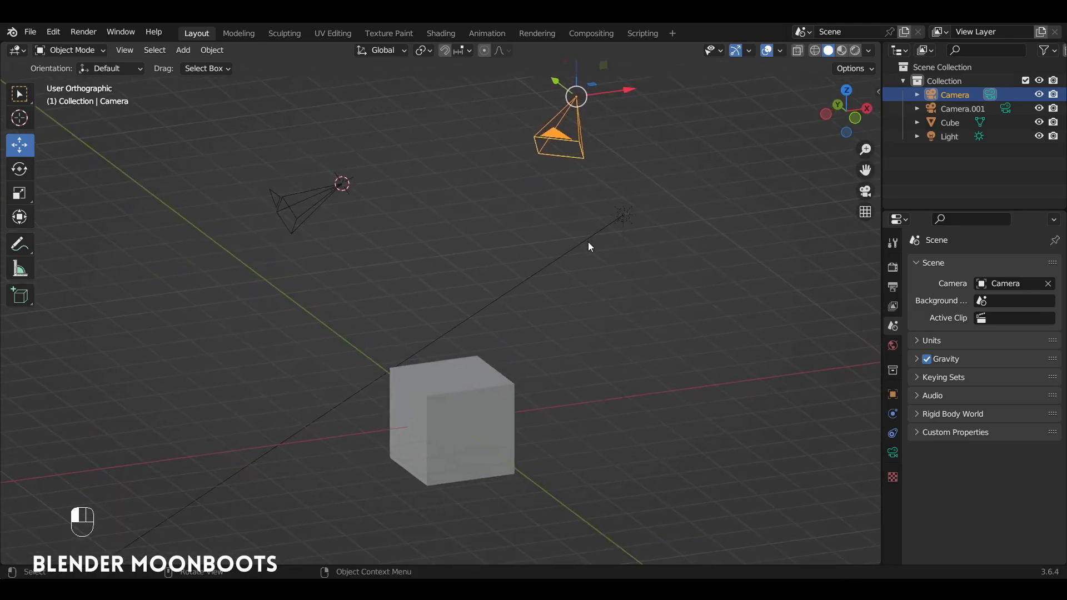
Switch to perspective, orbit the scene and view it through the active camera with the cube in frame
key("KP_5")
left_click(558, 277)
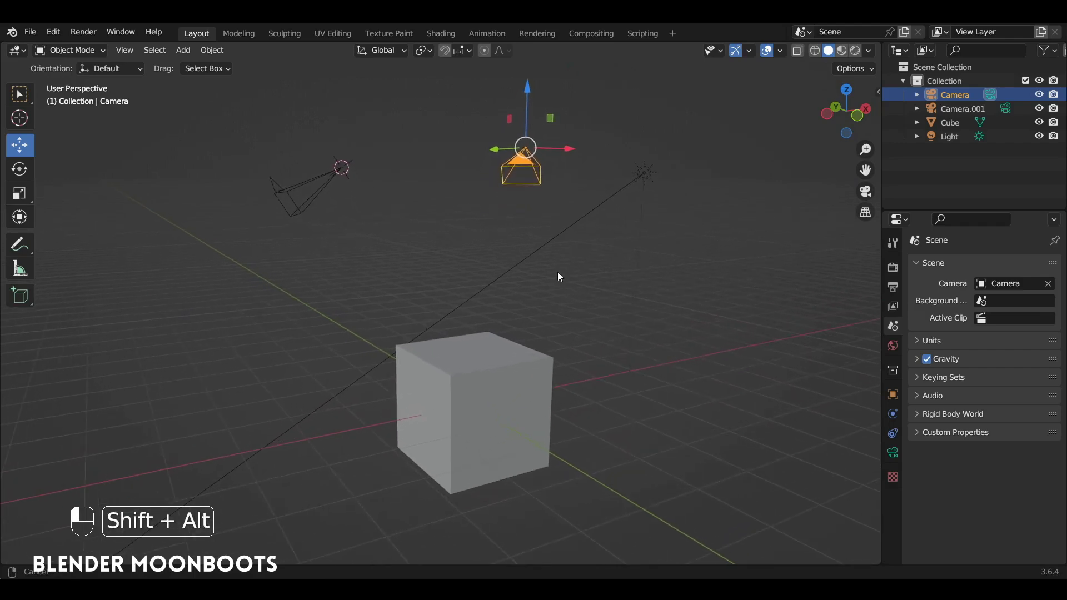
left_click_drag(288, 465, 557, 498)
key("ctrl+alt+KP_0")
key("g")
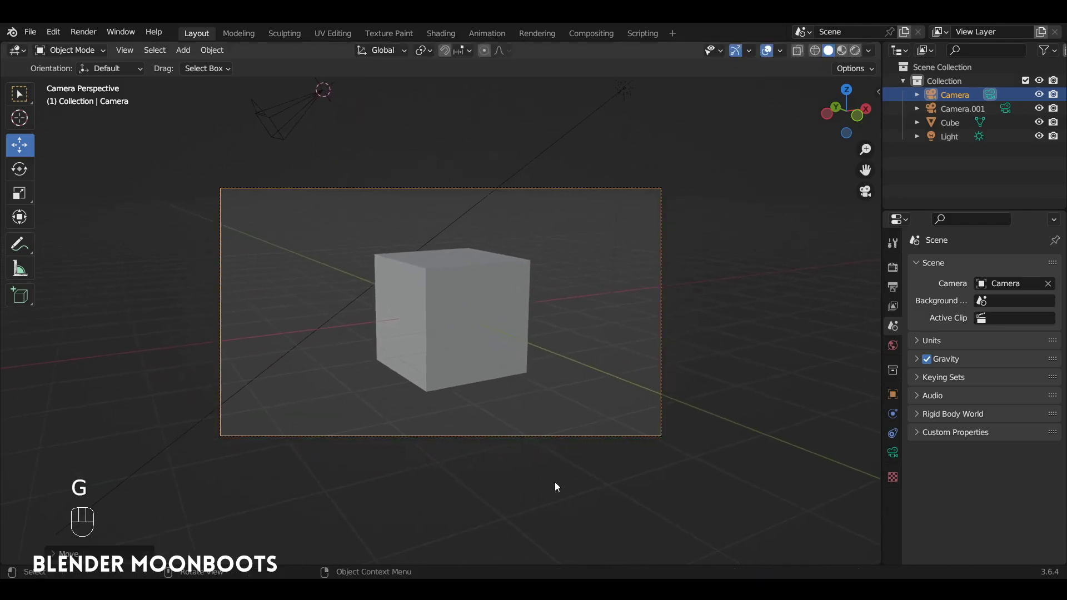
Move the camera closer, then slide it along its local X axis so the cube fills the frame
key("g")
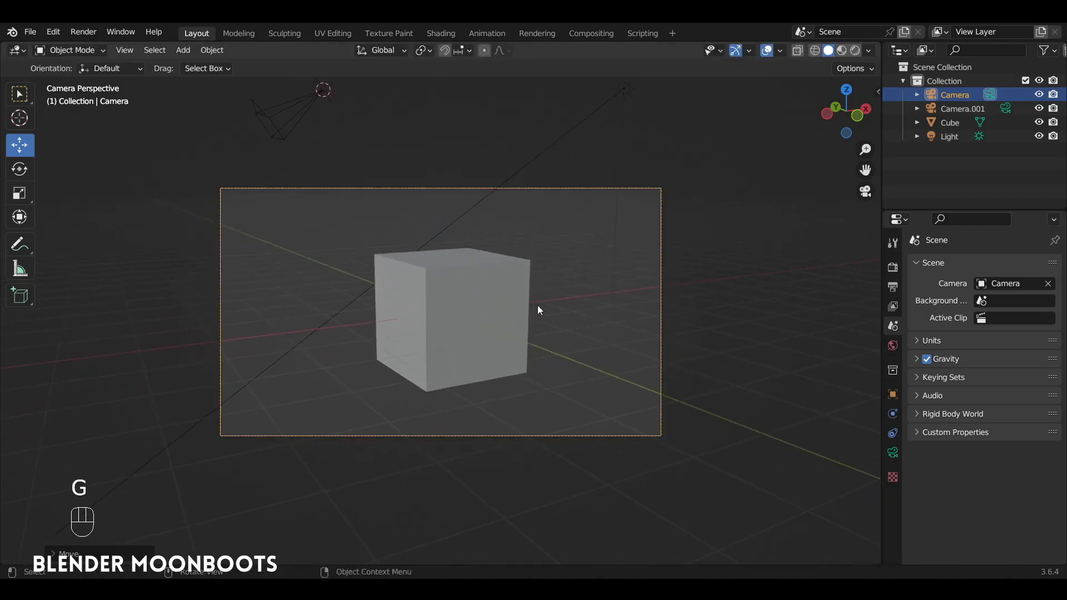
key("g")
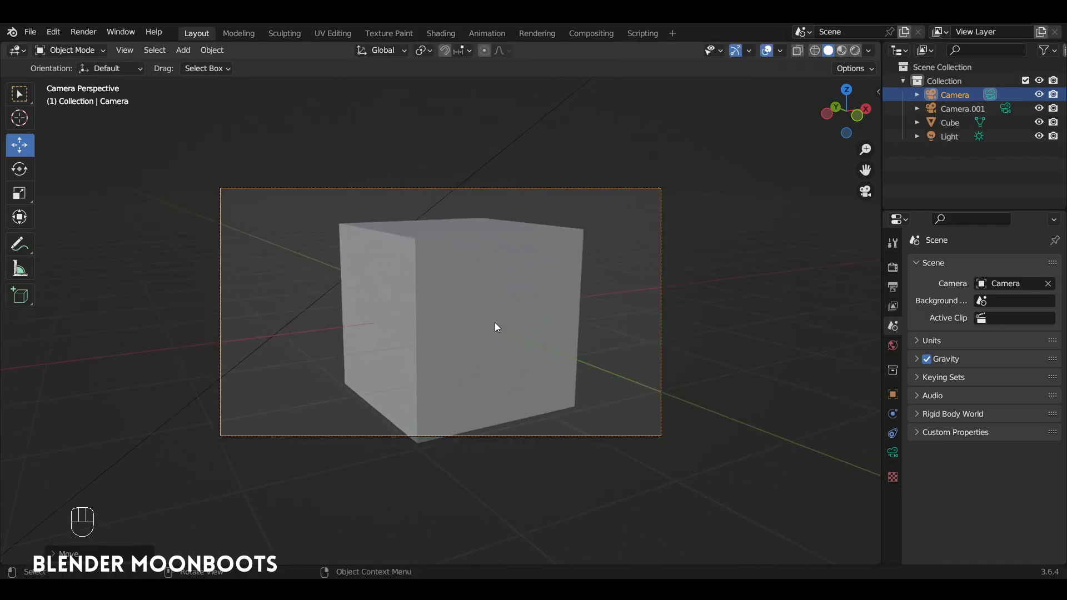
key("g")
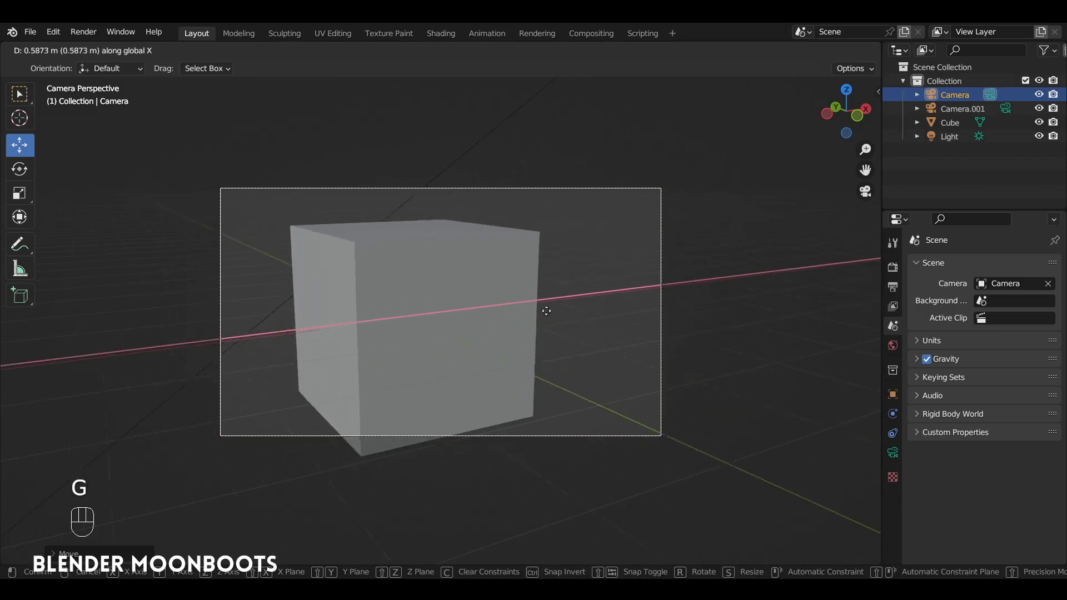
key("g")
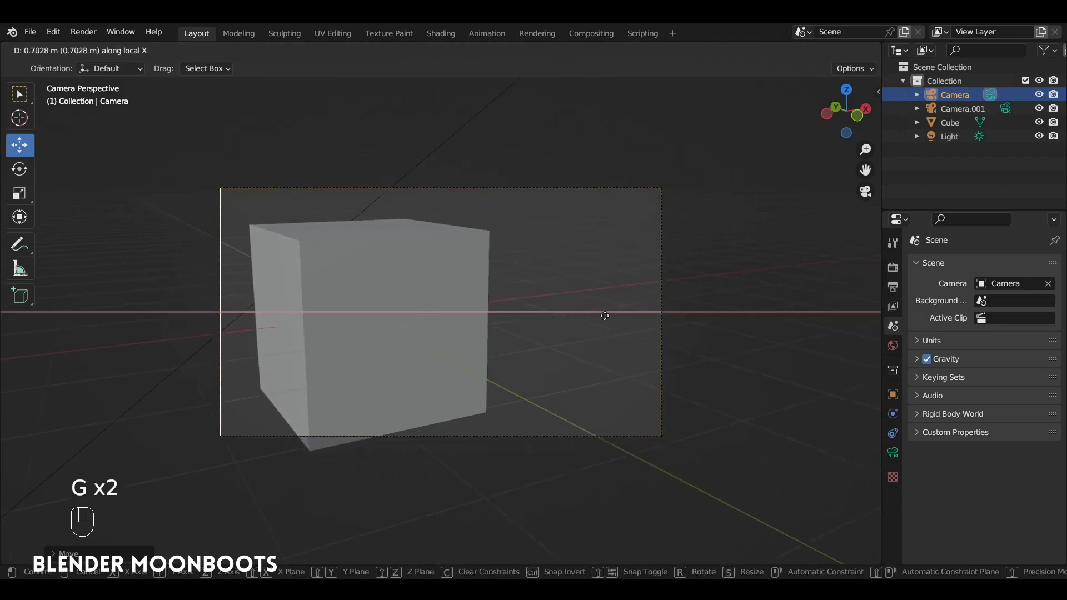
left_click_drag(520, 324, 877, 159)
Enable Lock Camera to View in the sidebar and orbit to centre the cube in frame
key("n")
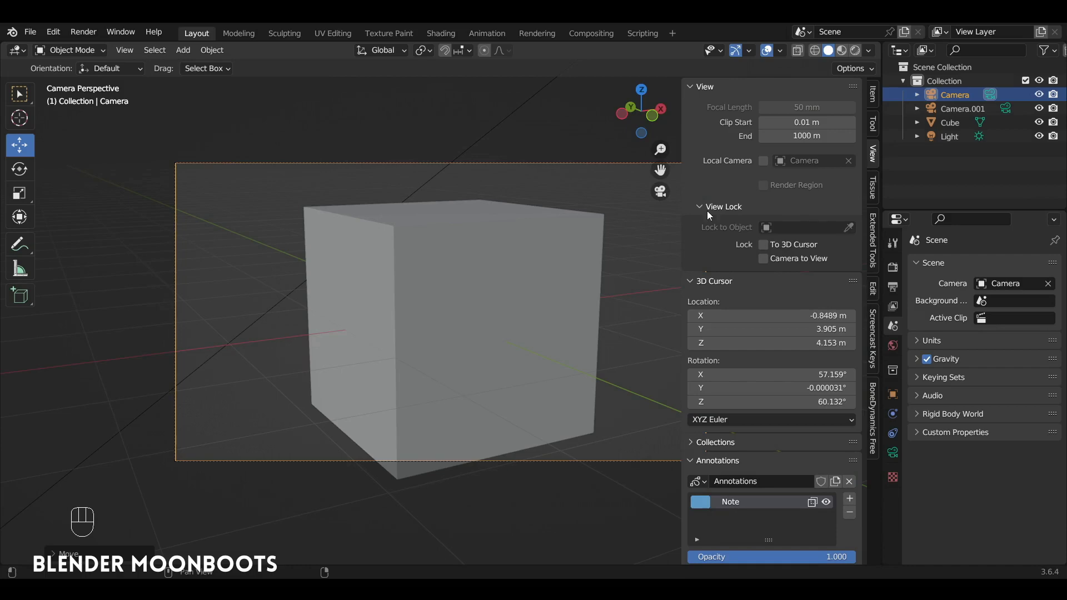
left_click(771, 265)
left_click_drag(529, 280, 525, 271)
key("n")
Turn the locked camera to face the cube head-on, then leave the camera view
left_click_drag(548, 269, 573, 249)
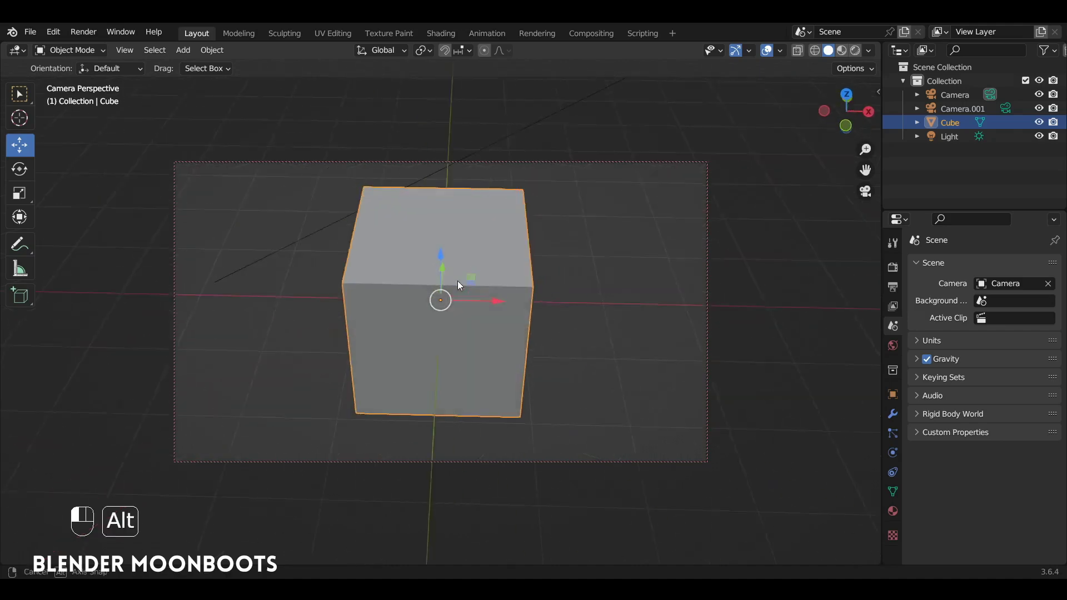
key("KP_0")
left_click_drag(710, 249, 589, 209)
left_click_drag(581, 251, 565, 300)
Orbit the viewport to see the camera positioned by the cube from outside
key("KP_5")
left_click_drag(475, 245, 486, 301)
left_click_drag(519, 302, 424, 312)
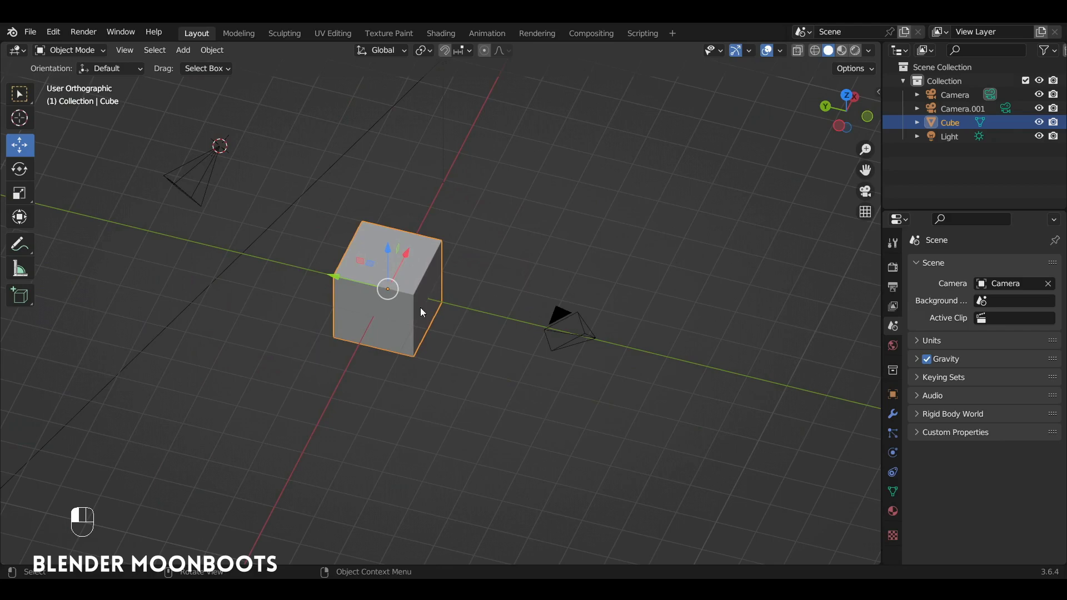
left_click_drag(422, 283, 541, 204)
Show the render output format settings and drag Resolution X/Y to new values
key("KP_0")
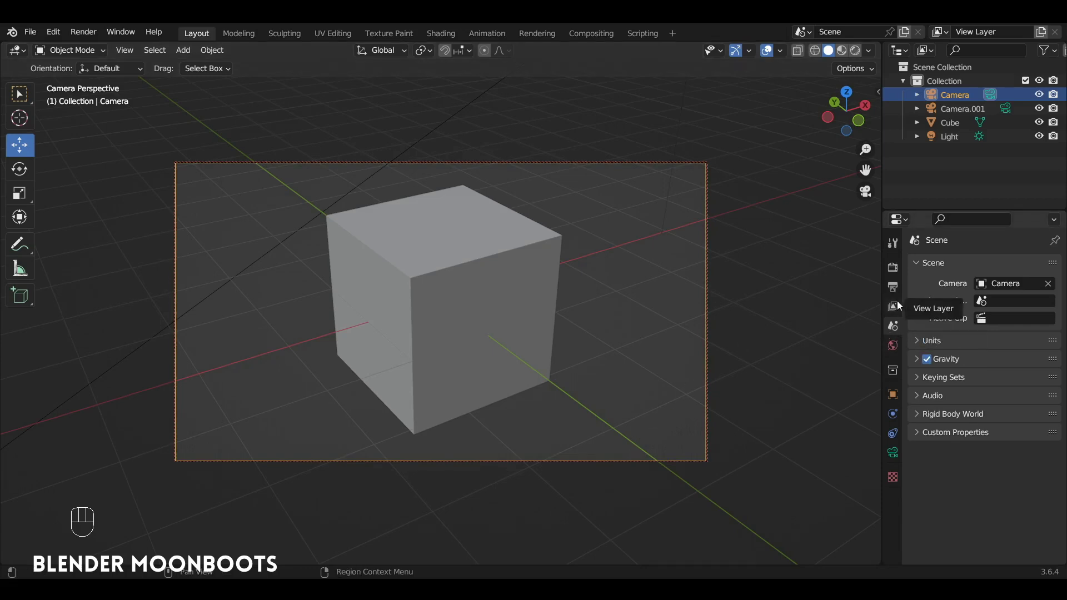
left_click(892, 293)
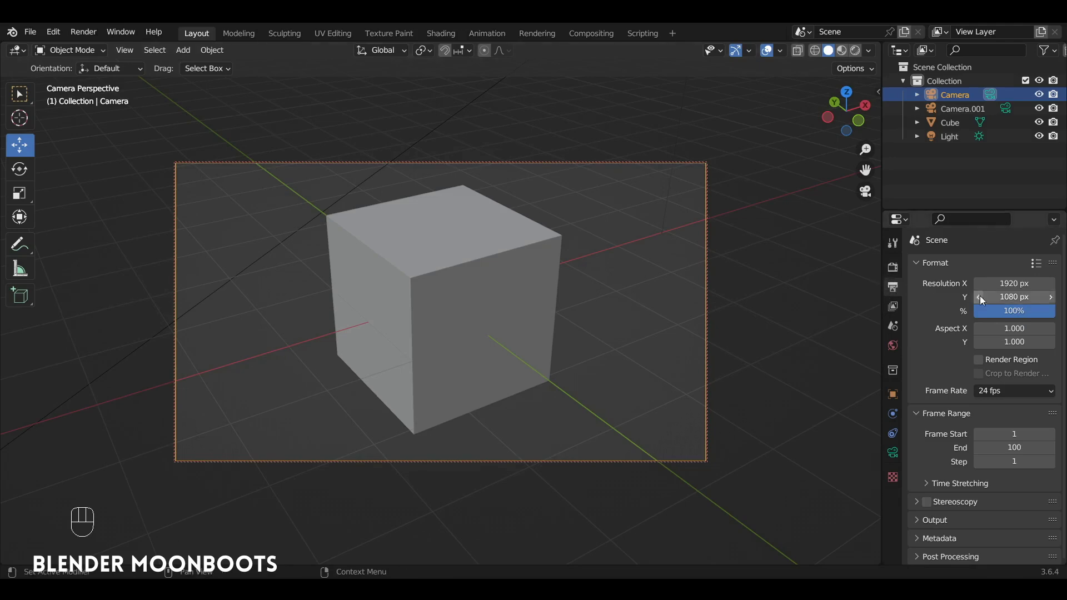
left_click_drag(981, 301, 790, 286)
left_click_drag(790, 289, 783, 290)
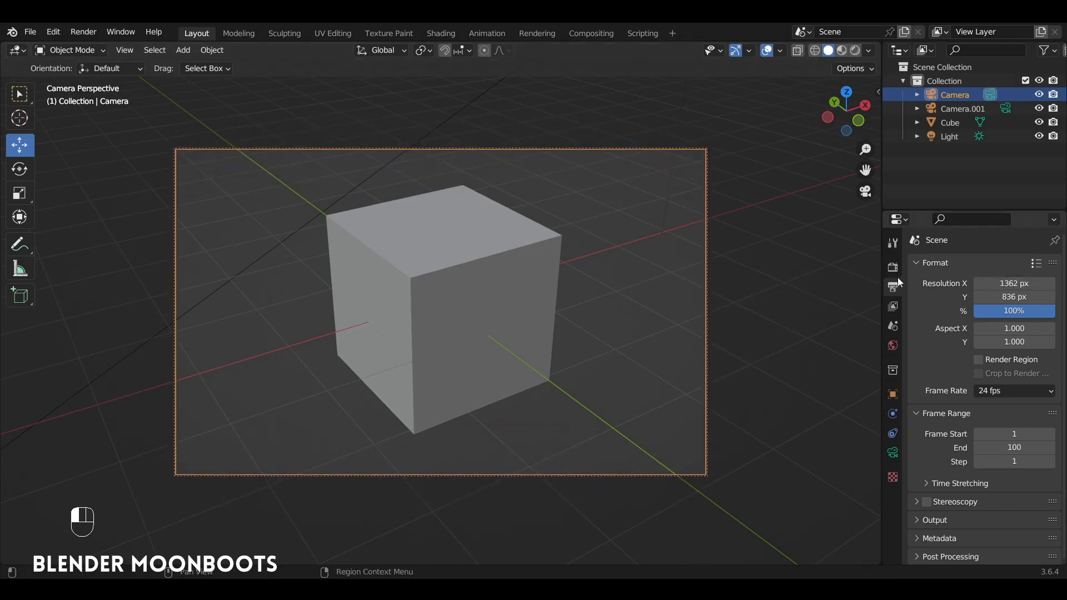
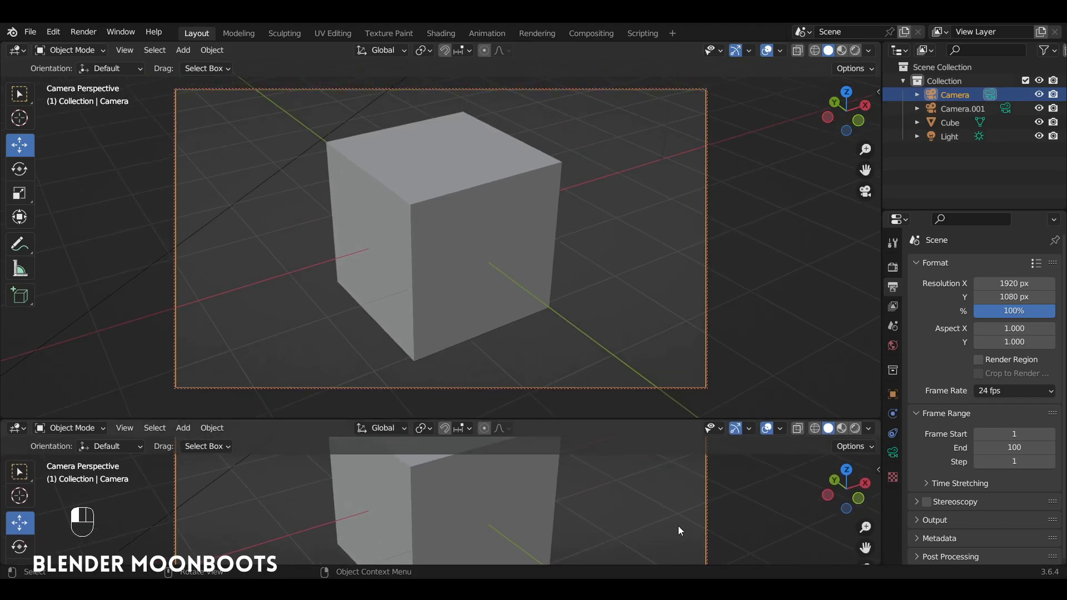
Turn the lower area into a Timeline and add a marker at frame 1
key("shift+F12")
left_click_drag(682, 531, 390, 497)
key("ctrl+b")
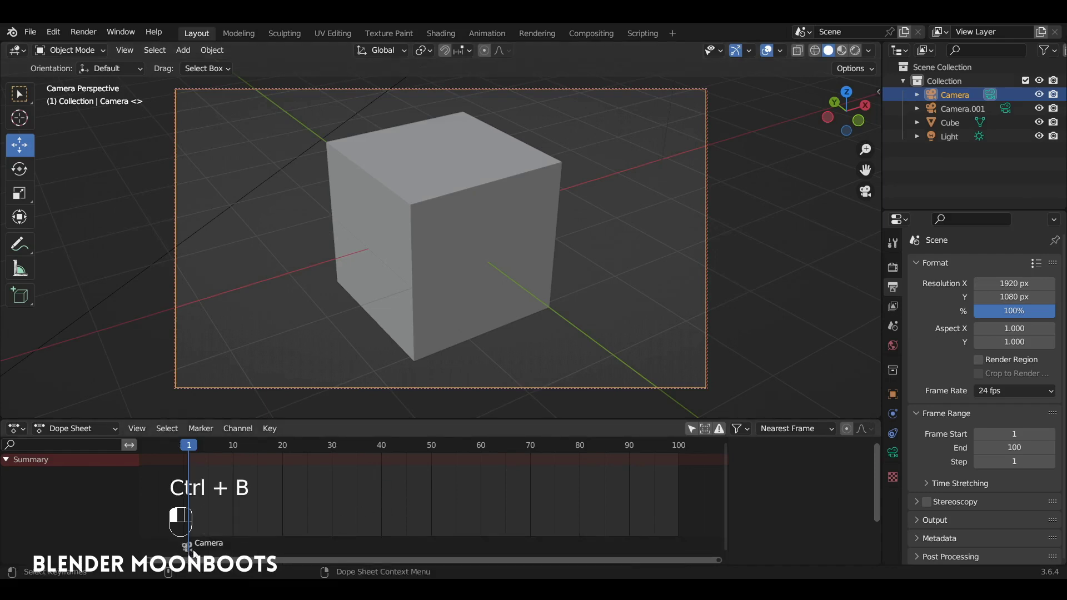
left_click_drag(224, 552, 563, 248)
Leave the camera view, scrub to frame 20 and add a marker there
key("KP_0")
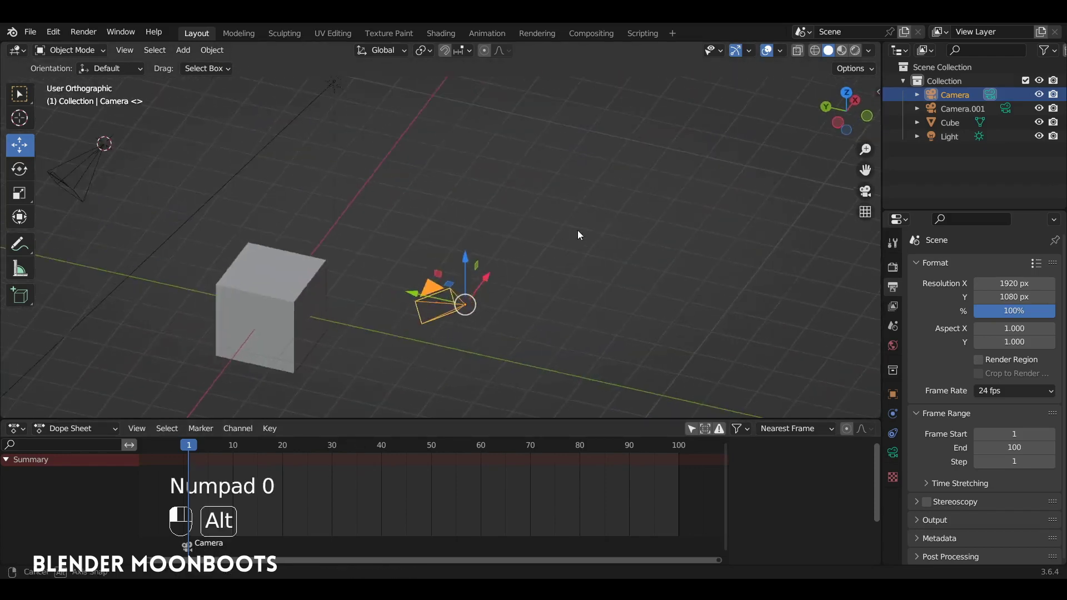
left_click_drag(566, 233, 418, 364)
left_click_drag(287, 453, 334, 499)
key("ctrl+b")
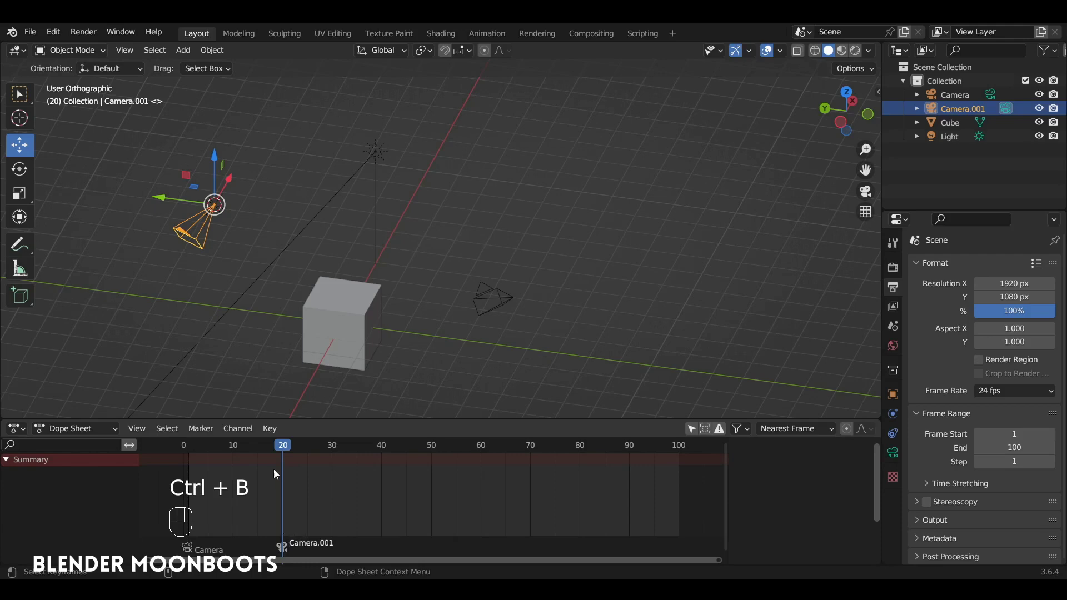
Scrub to a later frame and look through Camera.001
left_click_drag(245, 462, 408, 189)
key("KP_0")
key("space")
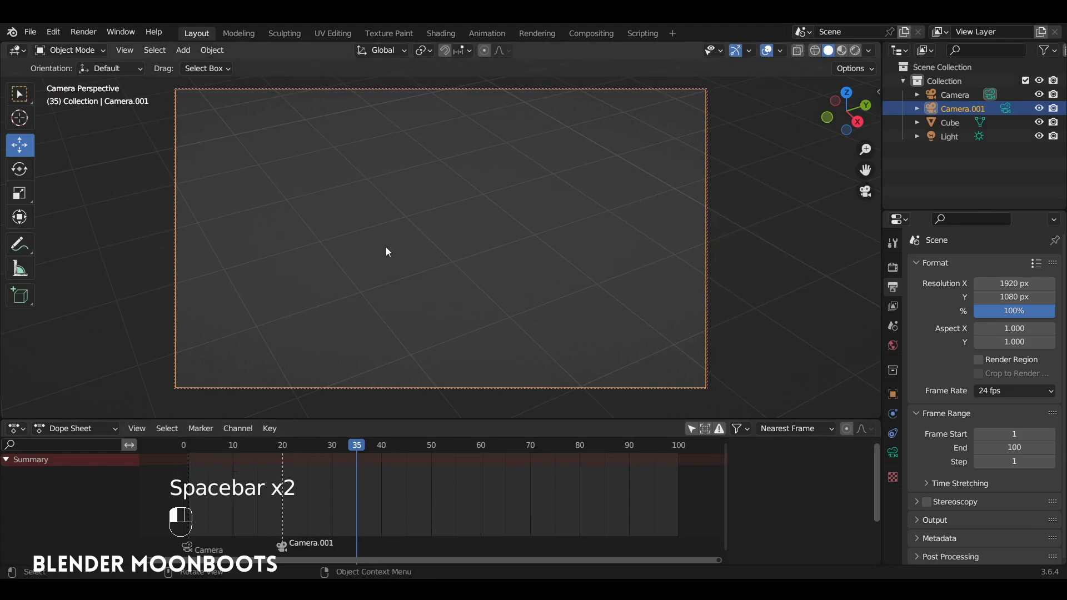
Return to frame 1 and delete the timeline marker there
left_click_drag(400, 342, 294, 551)
key("space")
key("KP_0")
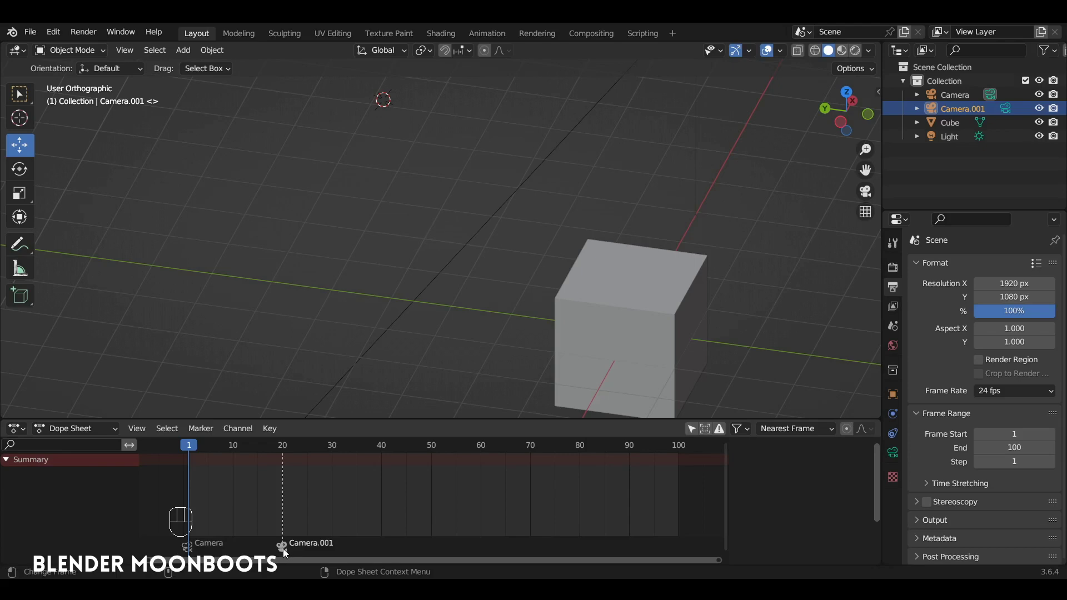
key("x")
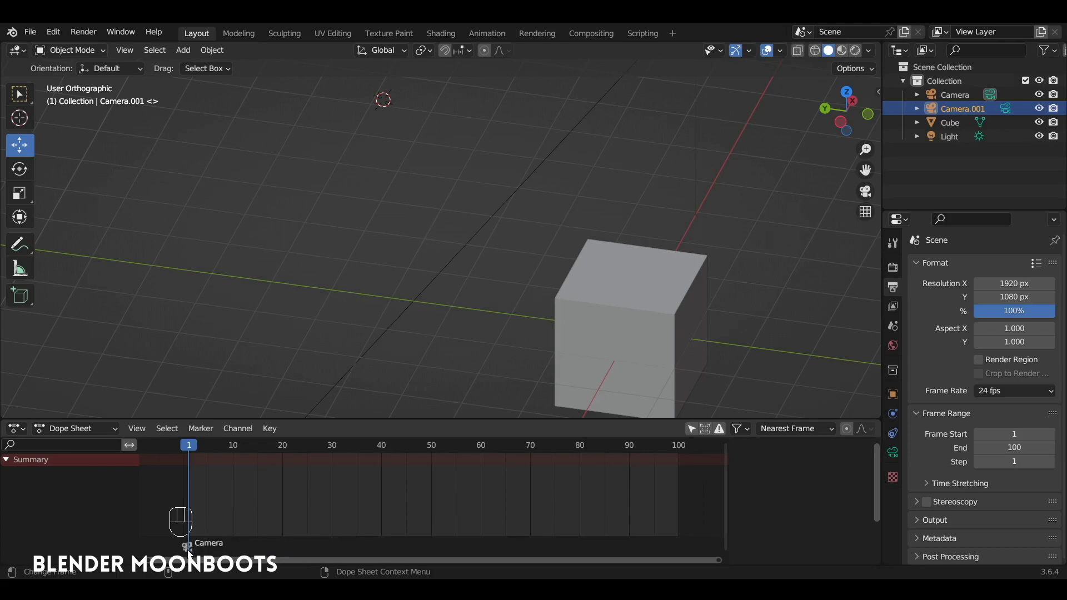
key("g")
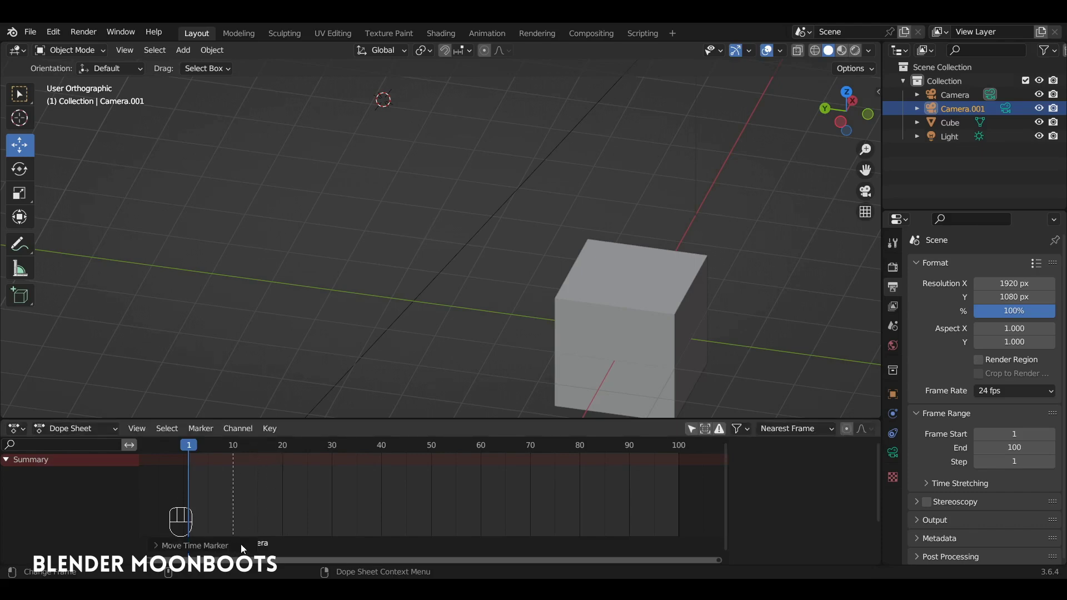
left_click_drag(343, 538, 325, 552)
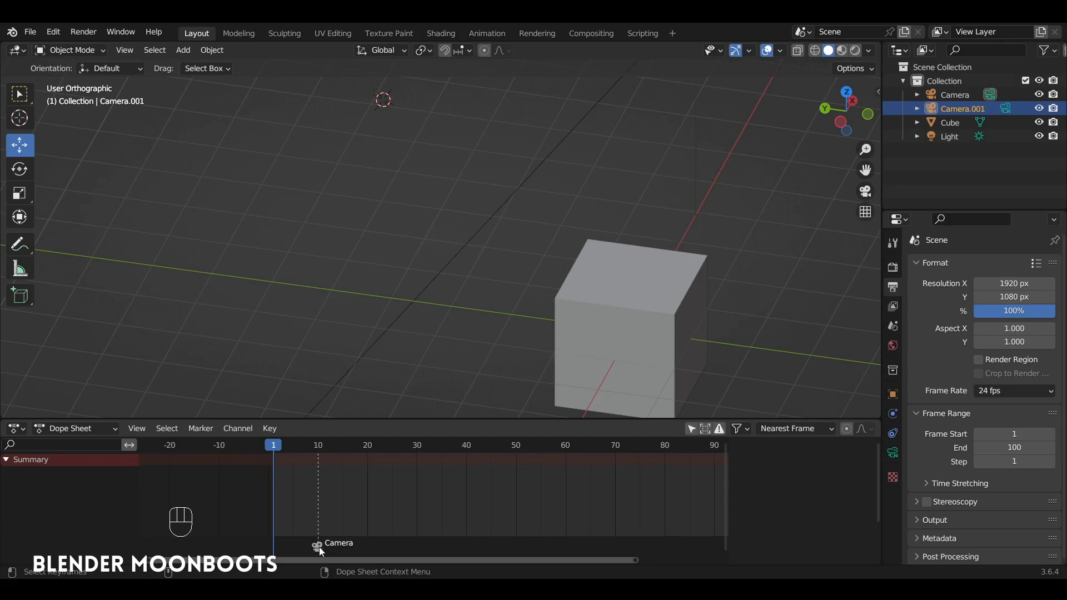
key("x")
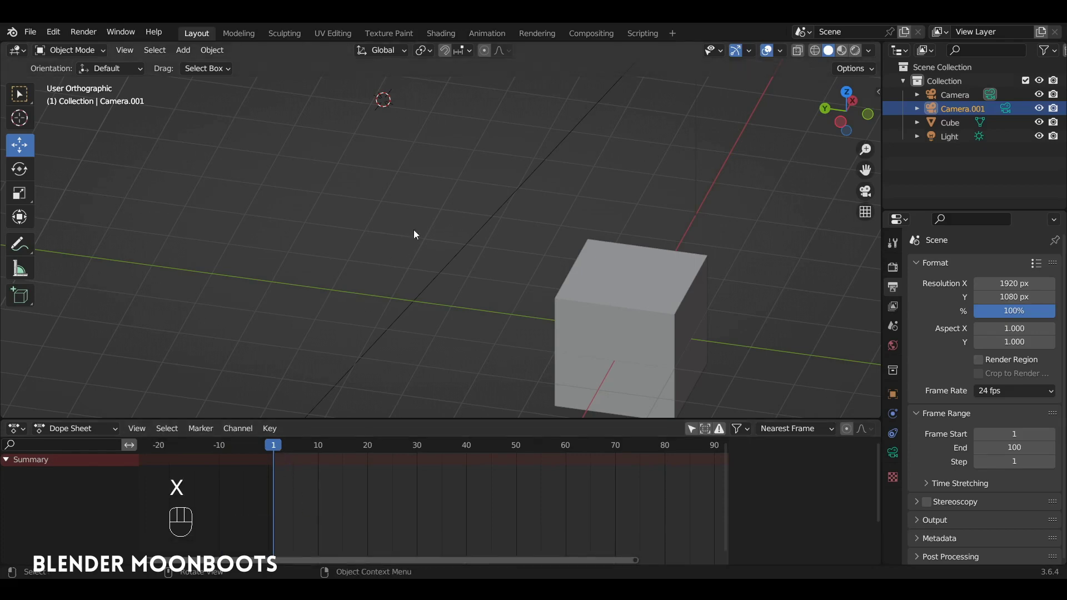
Look through the original Camera again with its 50 mm lens settings shown
left_click_drag(463, 203, 896, 458)
key("KP_0")
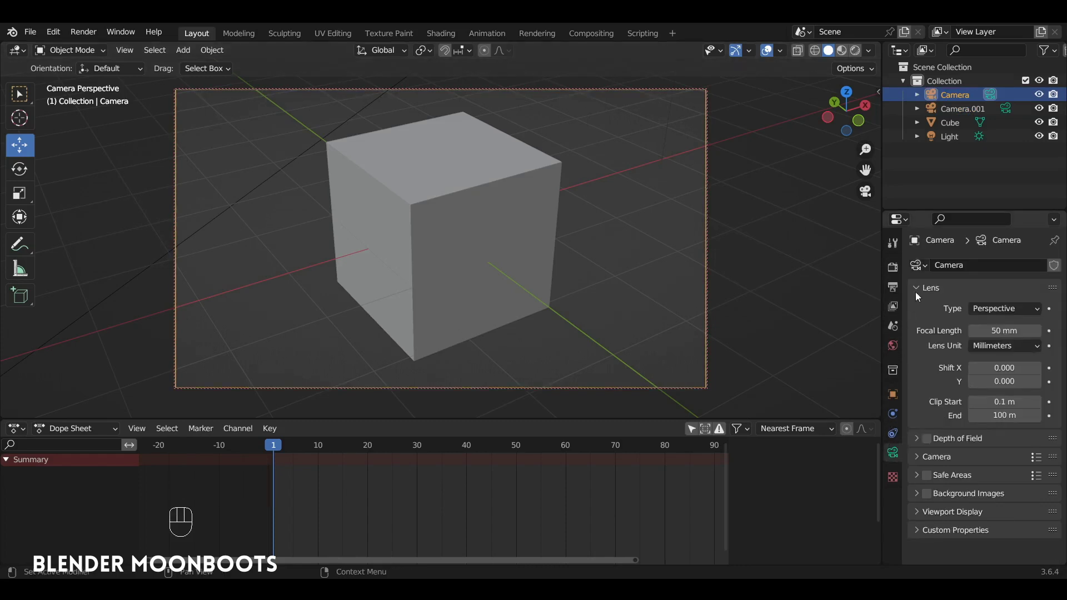
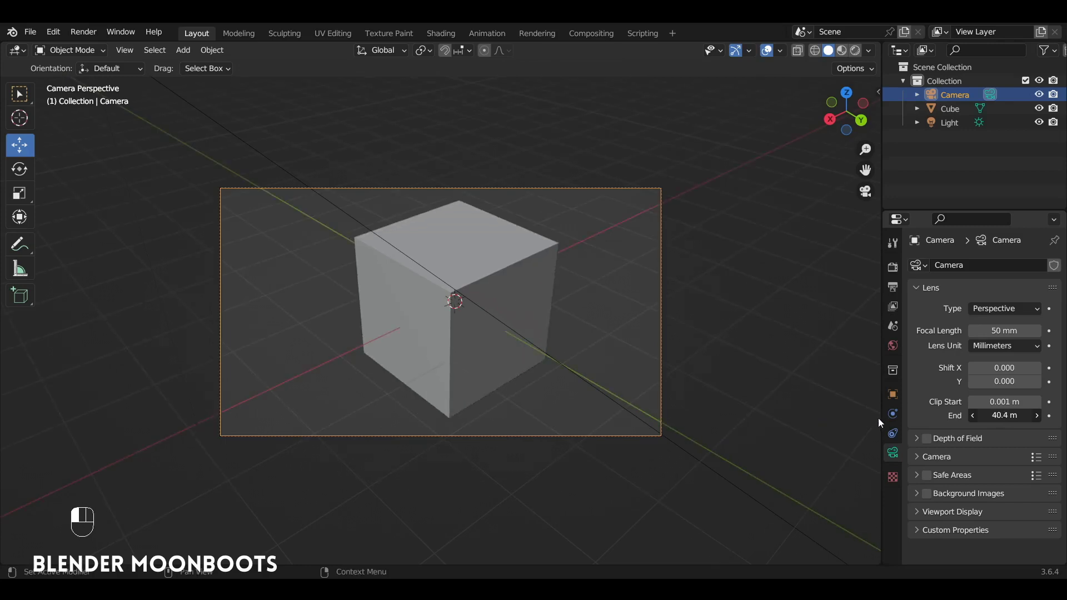
Leave the camera view, show the View sidebar and orbit to see the viewport's 0.01–1000 m clipping
key("n")
key("KP_0")
left_click_drag(506, 207, 858, 155)
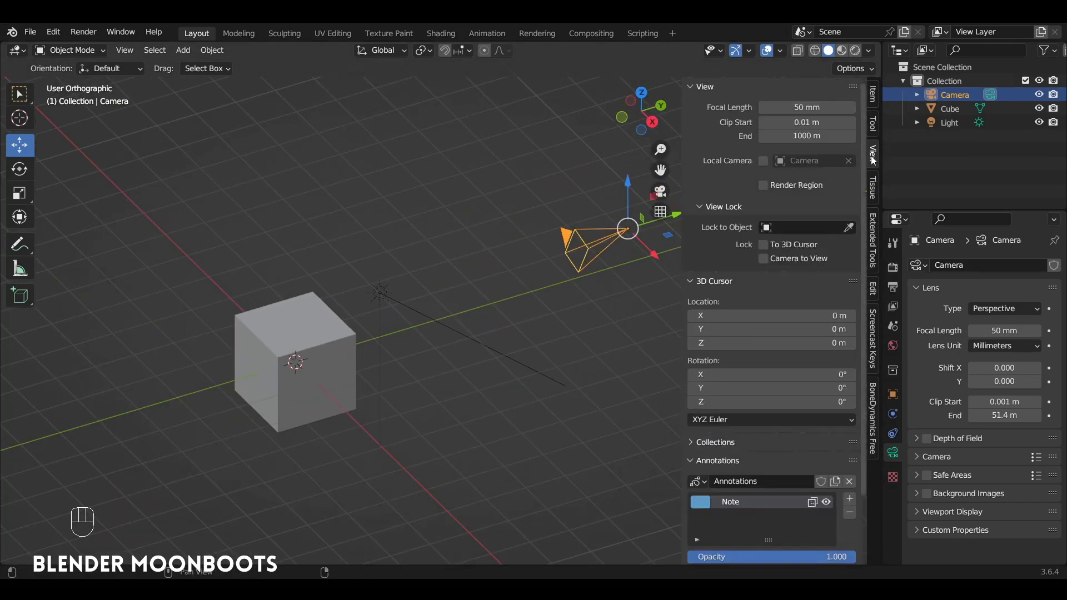
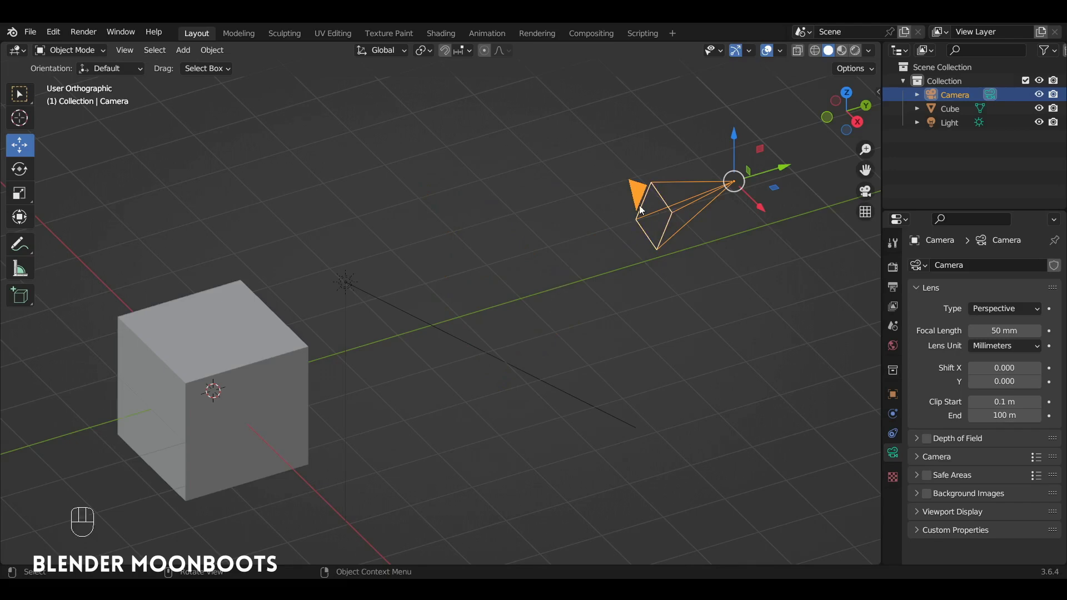
Return to the active camera view with the cube centred and clipping from 0.1 m to 100 m
key("KP_0")
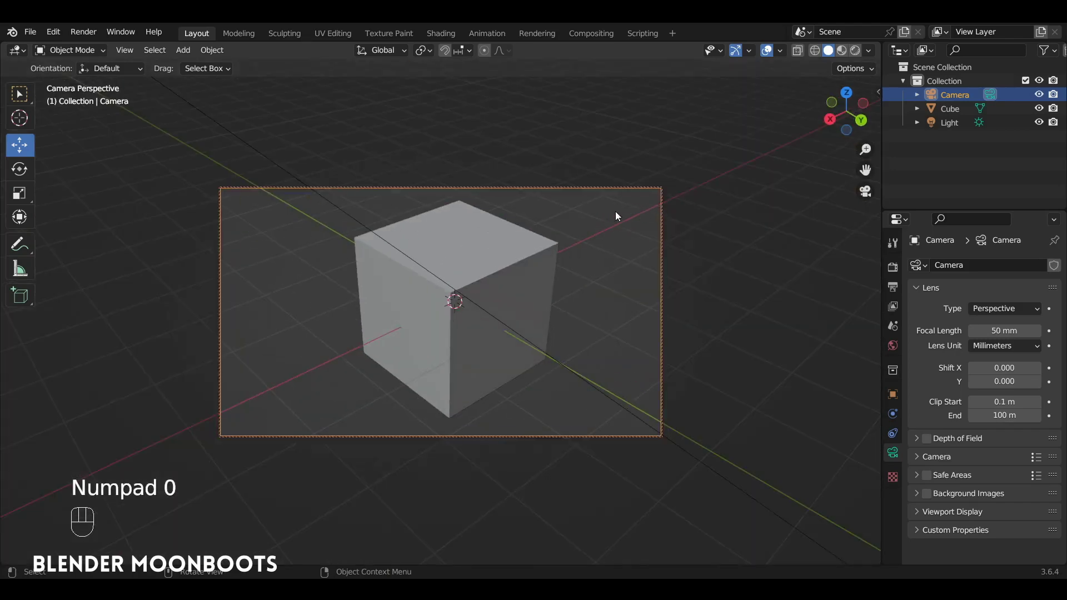
key("n")
left_click(877, 96)
left_click_drag(845, 125, 593, 190)
key("n")
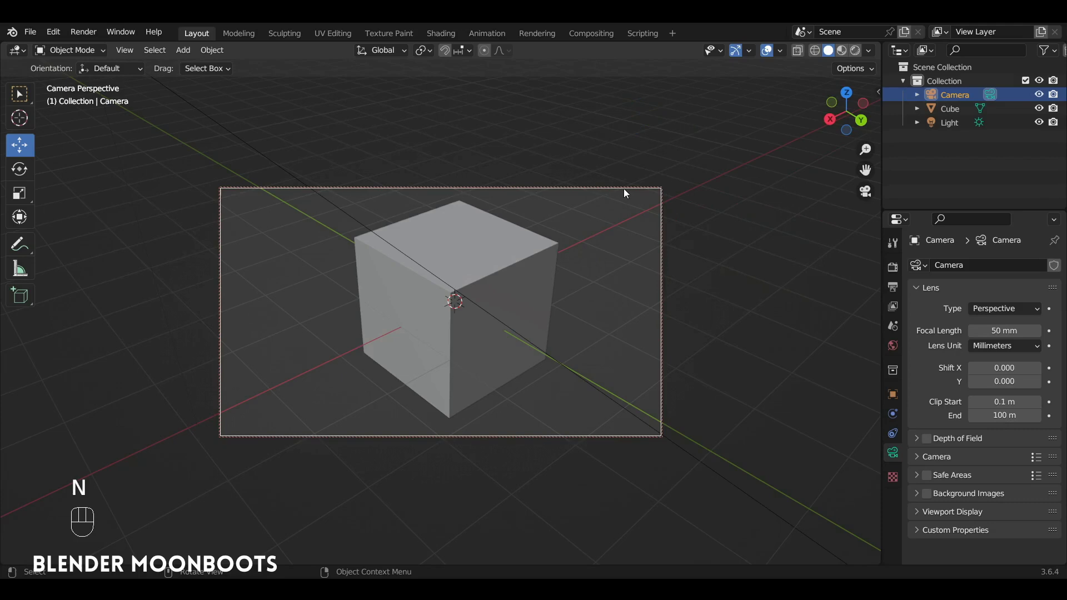